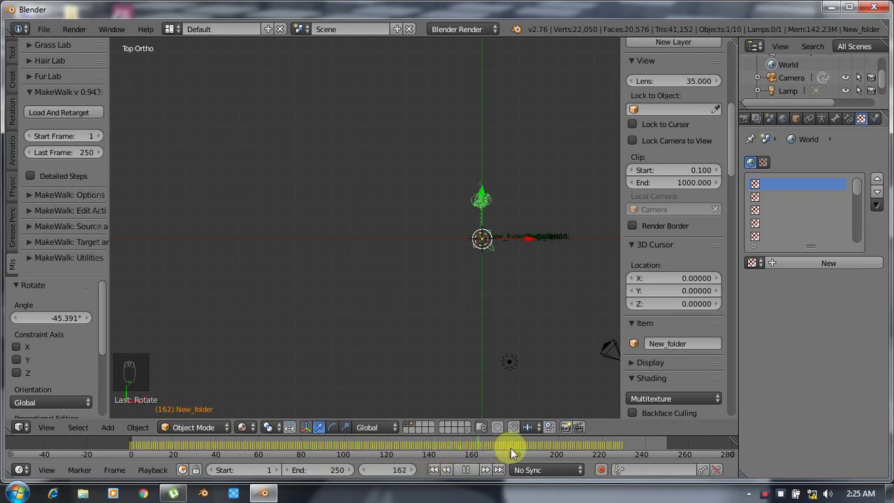
Orbit from the top-down look to a level side view centred on the walking character
left_click_drag(501, 294, 359, 173)
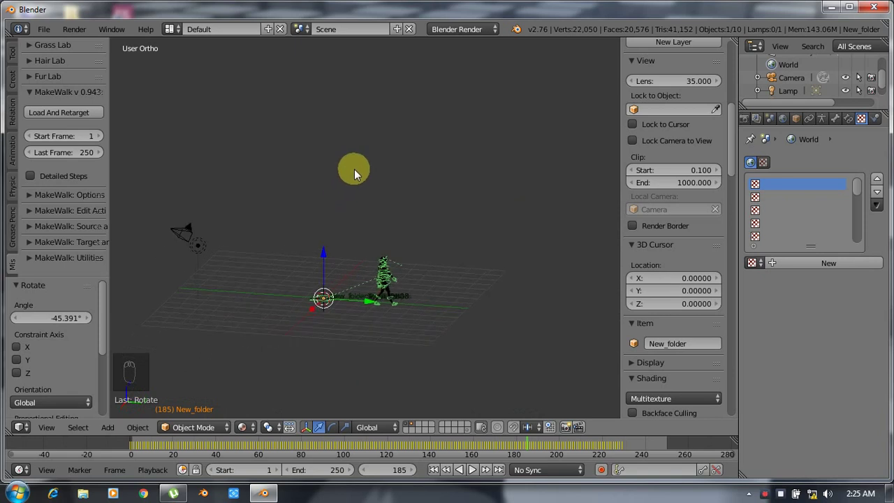
left_click_drag(471, 304, 482, 327)
left_click_drag(487, 330, 432, 338)
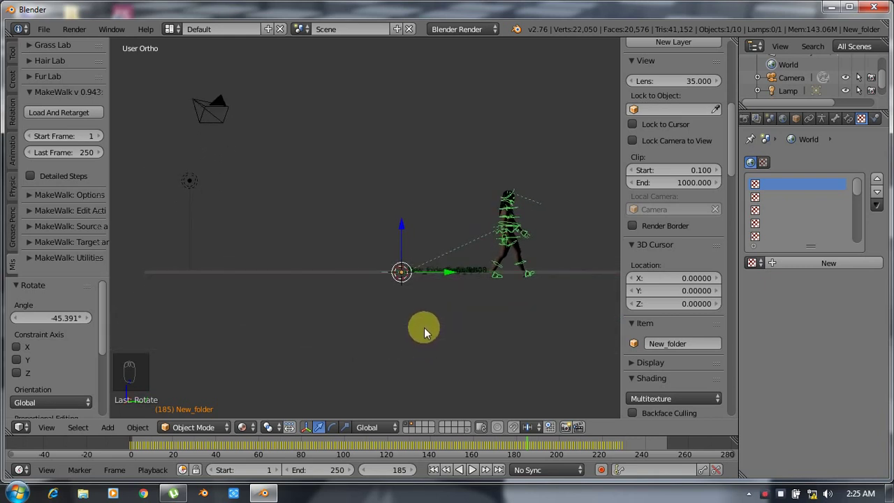
left_click_drag(453, 314, 253, 205)
Delete the old lamp and add a sun lamp raised above the character, tilted about 71°
left_click_drag(253, 205, 545, 179)
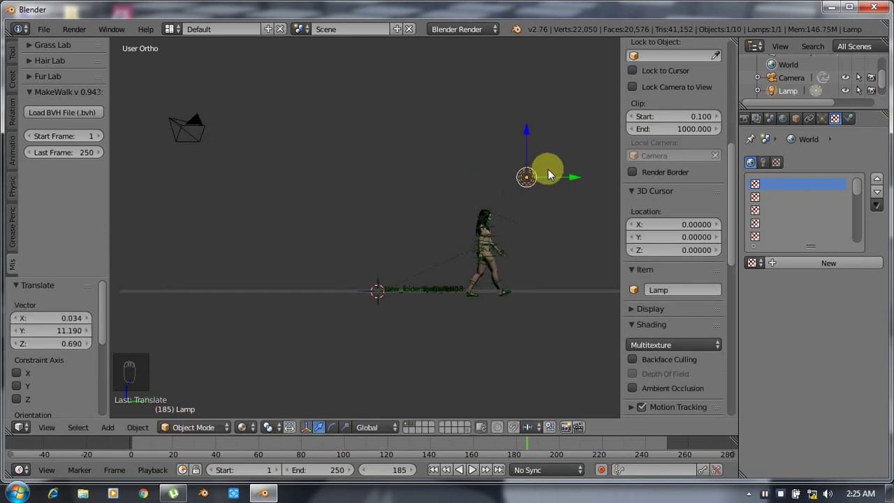
left_click_drag(824, 122, 789, 314)
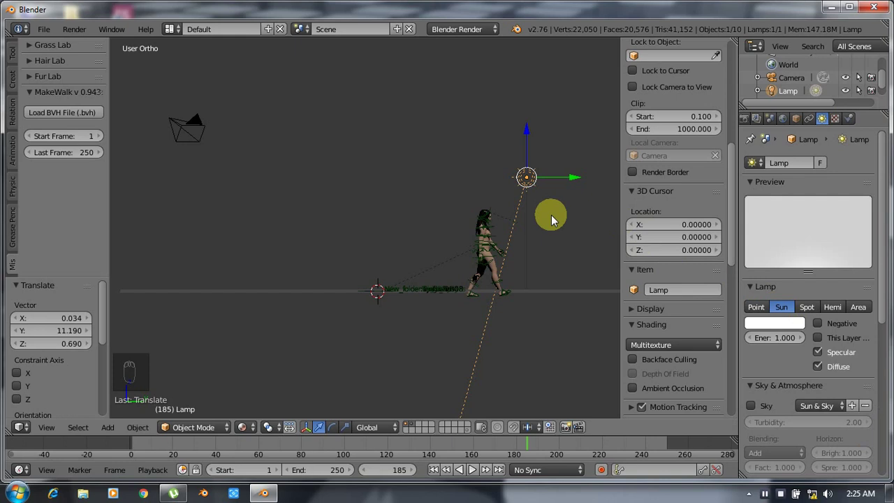
key("x")
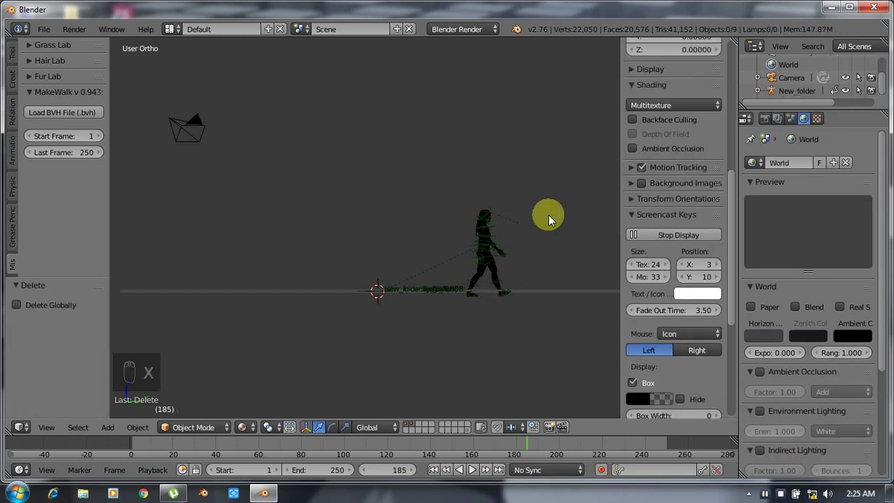
key("shift+a")
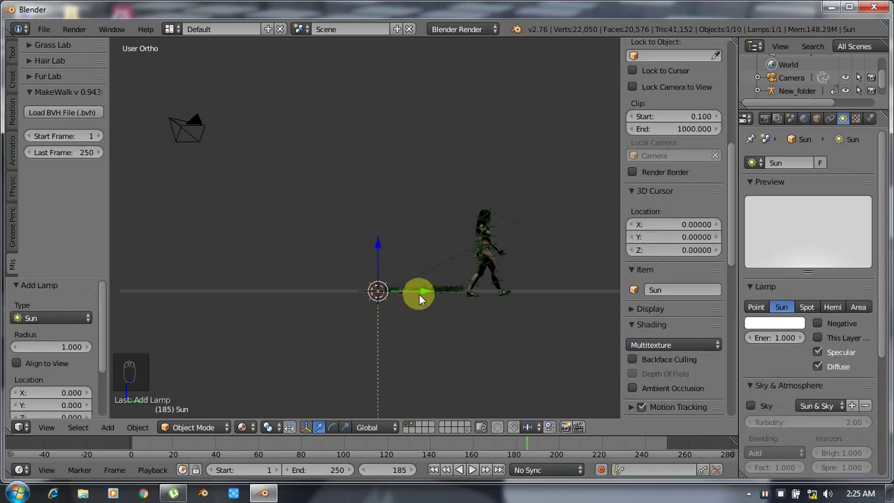
key("g")
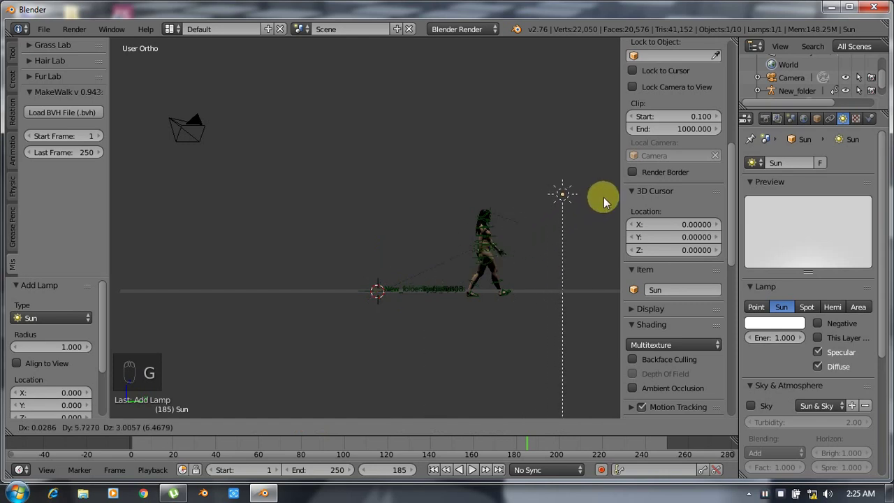
key("r")
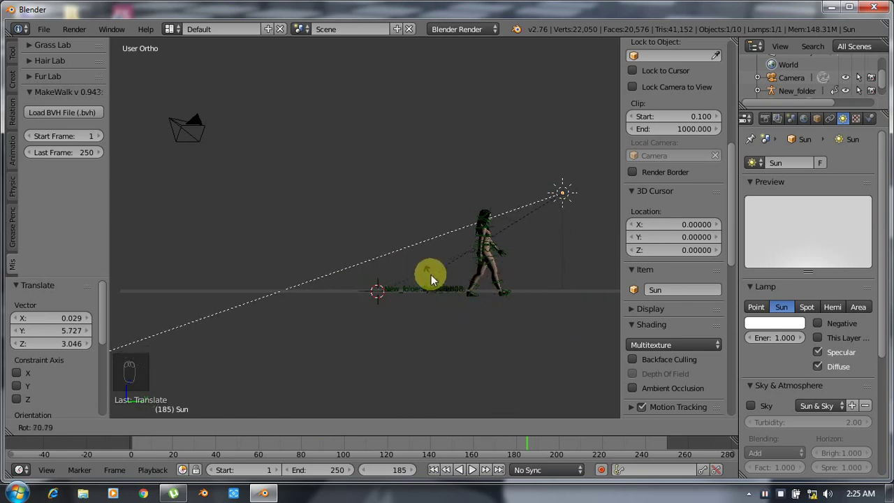
Orbit to a front view of the character and select the old camera
left_click_drag(537, 308, 351, 308)
left_click_drag(377, 311, 438, 299)
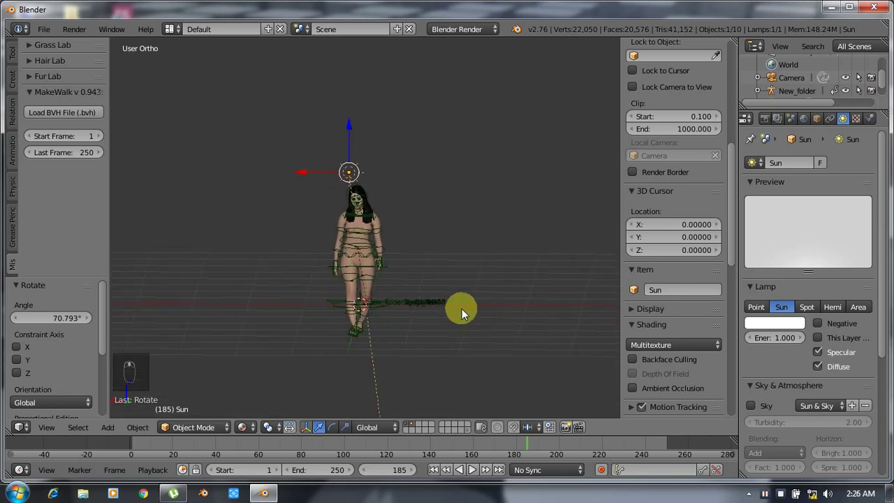
left_click_drag(472, 300, 124, 75)
right_click(125, 75)
Delete the old camera and add a new camera to the scene
key("x")
middle_click(126, 75)
left_click_drag(448, 269, 446, 266)
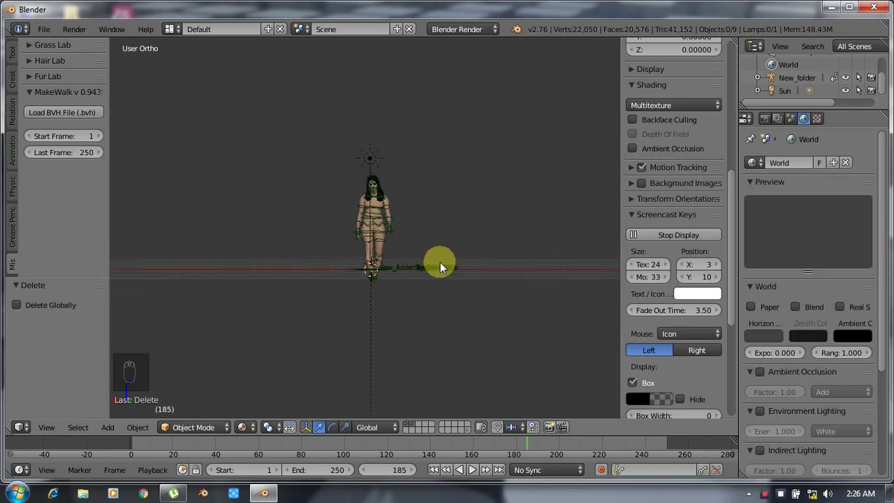
key("shift+a")
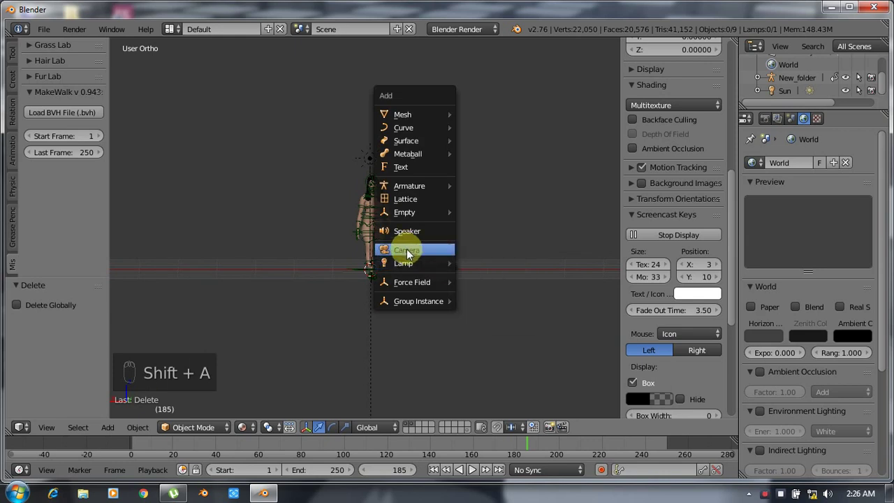
key("s")
middle_click(499, 273)
left_click(496, 279)
left_click_drag(487, 282, 509, 284)
left_click(509, 284)
Shrink the new camera, move it out in front of the character and raise it to body height
key("s")
left_click_drag(252, 320, 570, 386)
left_click(561, 389)
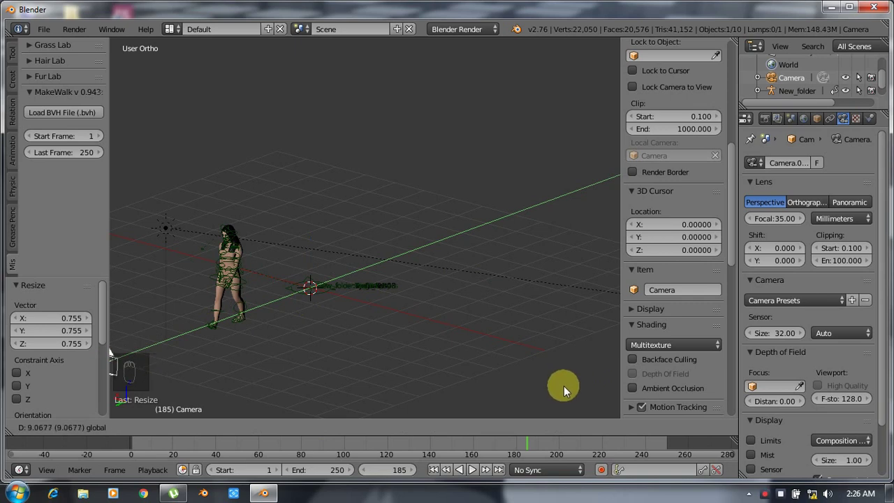
left_click_drag(375, 345, 404, 334)
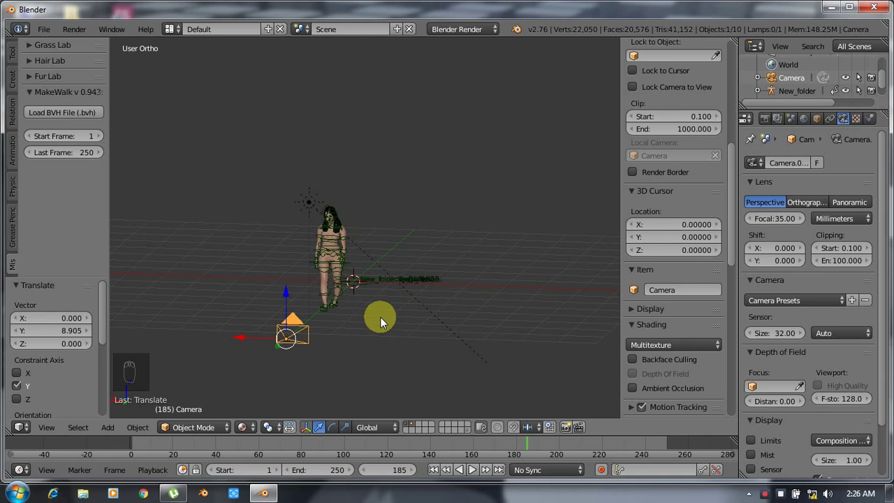
left_click_drag(407, 281, 449, 390)
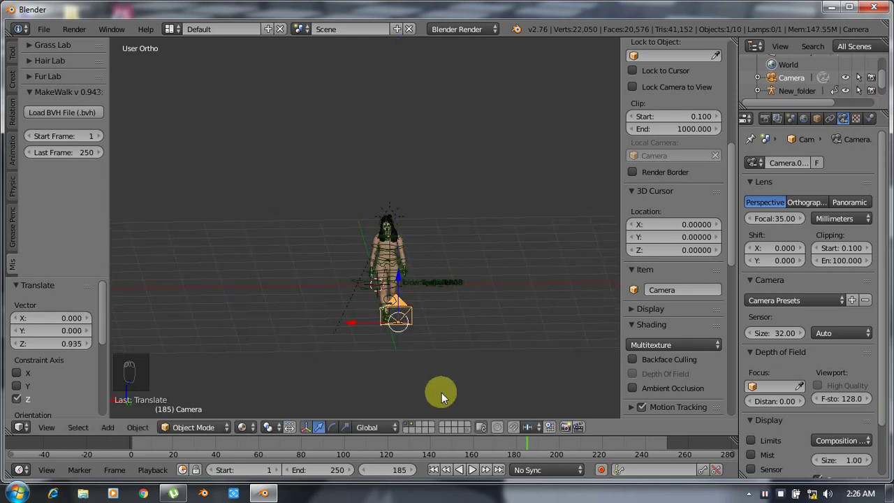
left_click_drag(437, 475, 199, 415)
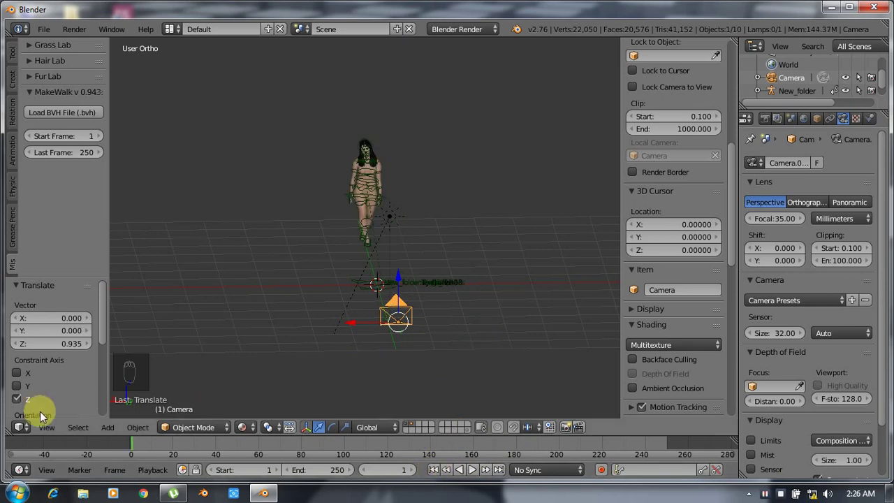
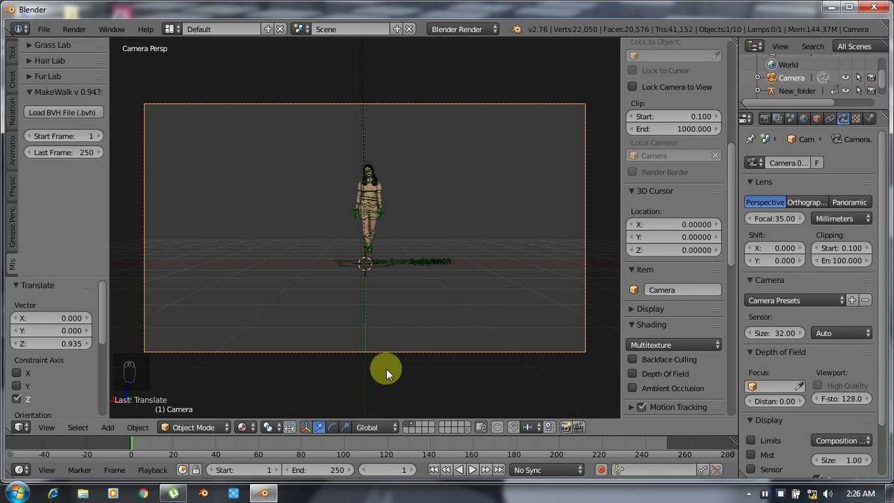
Through the camera, move closer then pull back until the walking character fits centred in frame
left_click_drag(475, 472, 497, 366)
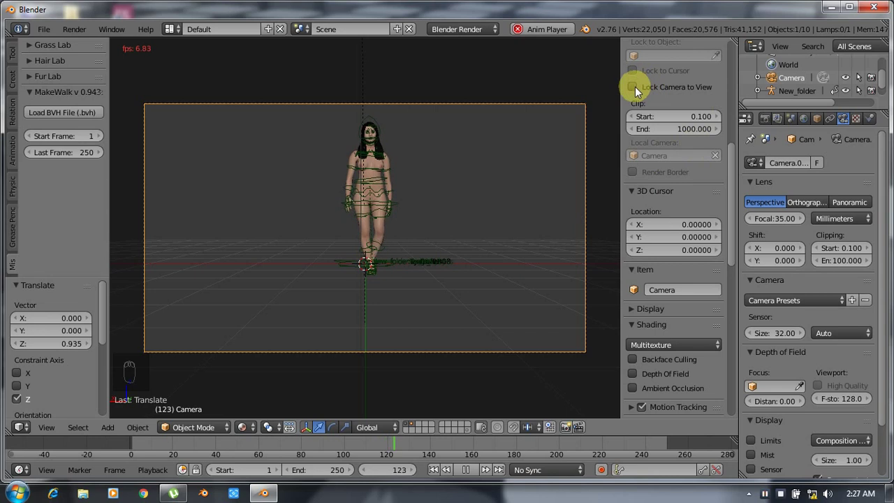
left_click_drag(637, 92, 437, 202)
left_click_drag(436, 202, 438, 205)
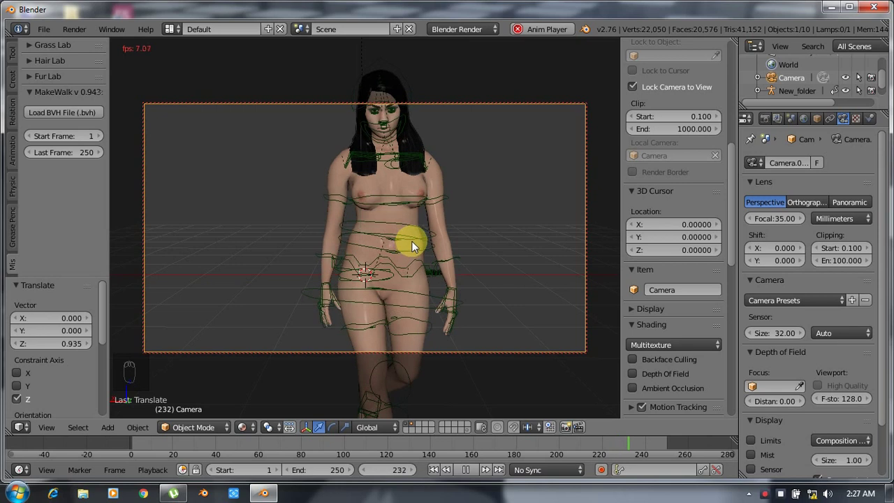
left_click_drag(471, 475, 619, 451)
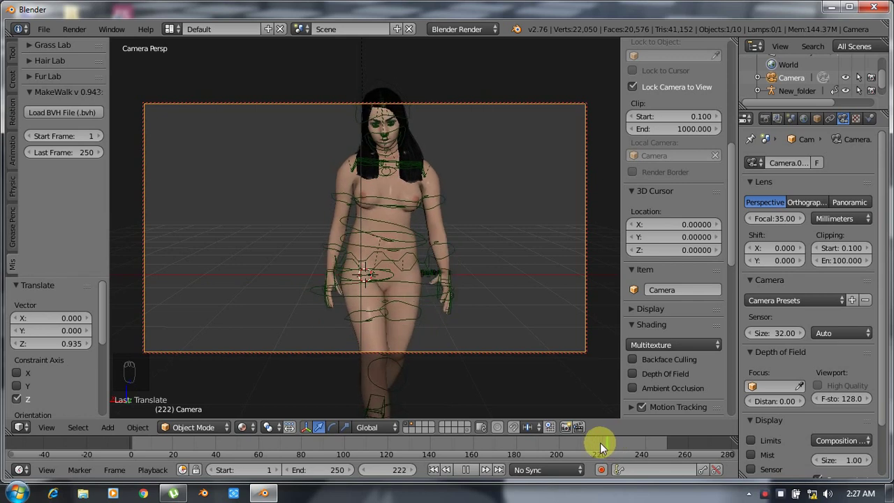
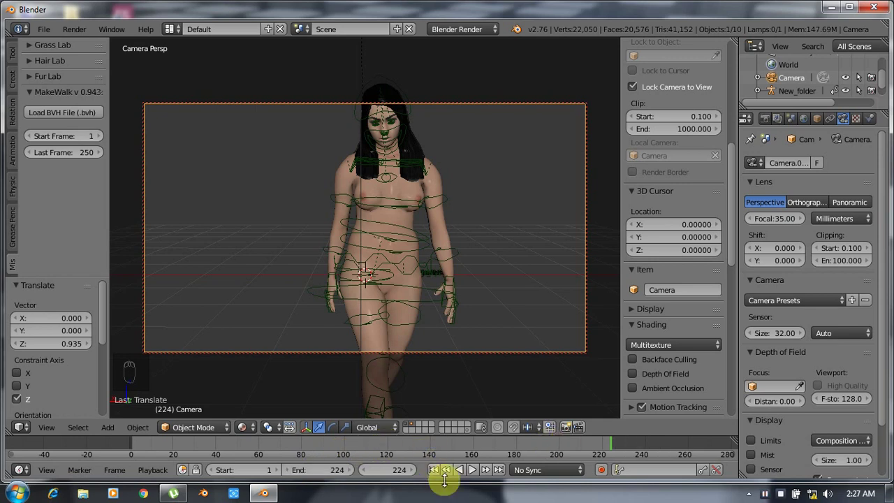
left_click_drag(434, 471, 767, 176)
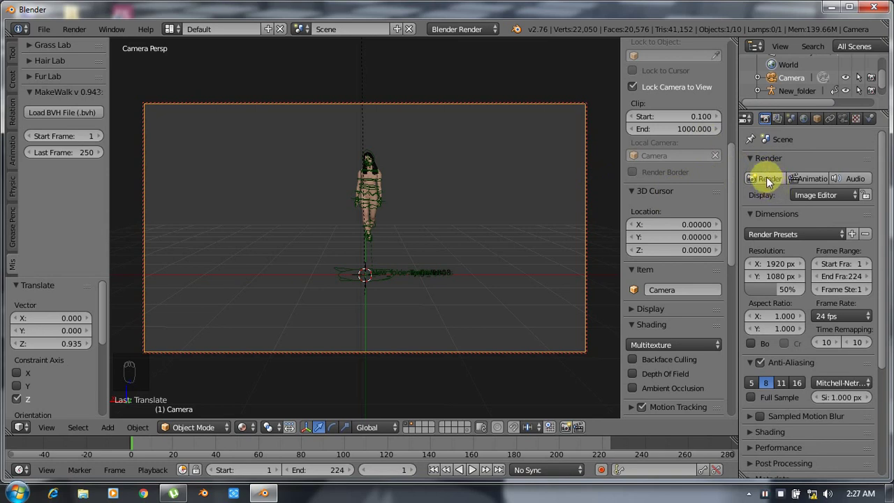
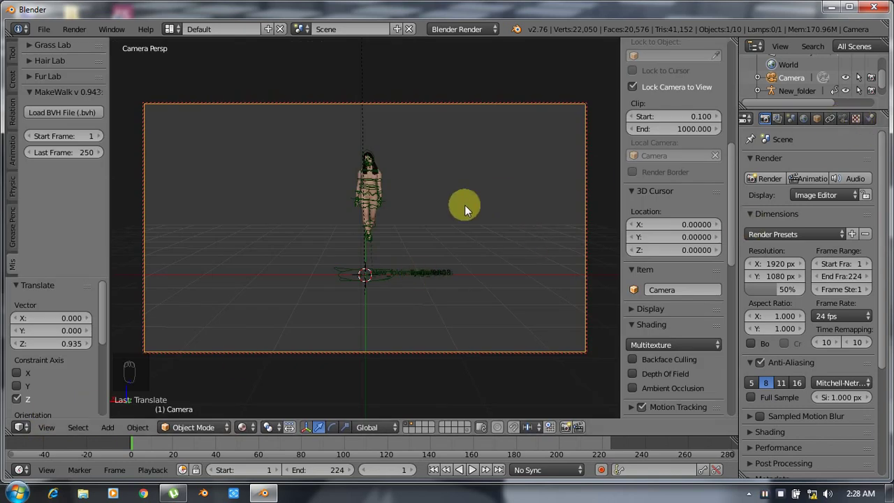
Select the character's body mesh and switch the properties to its material settings
left_click_drag(387, 184, 873, 124)
left_click_drag(873, 124, 808, 408)
left_click_drag(808, 408, 763, 408)
left_click_drag(764, 410, 416, 431)
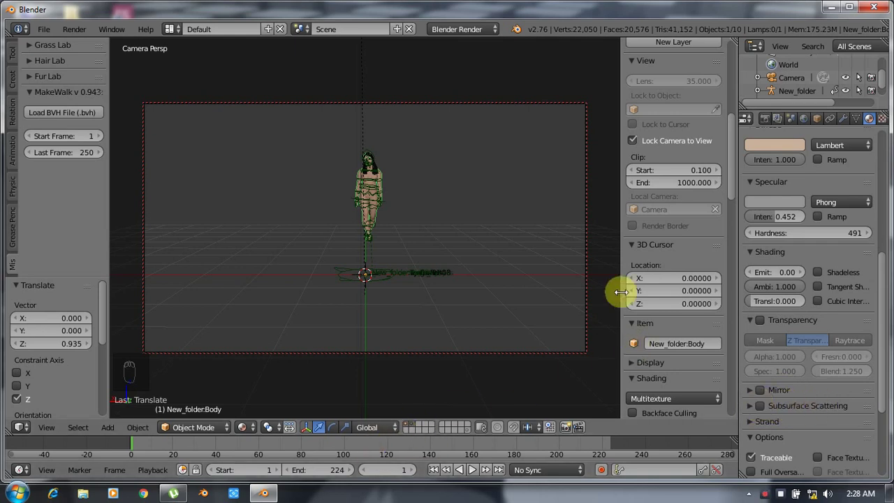
Navigate to the Render properties and drop down the render size presets
left_click_drag(257, 449, 585, 253)
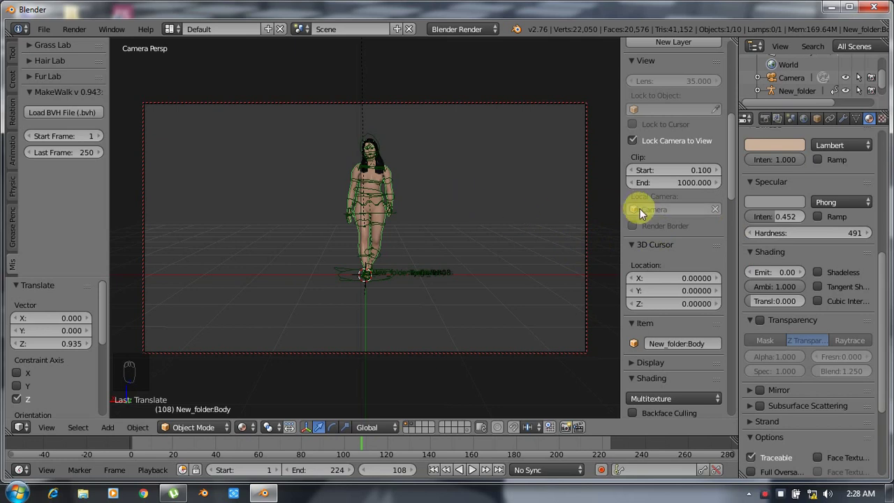
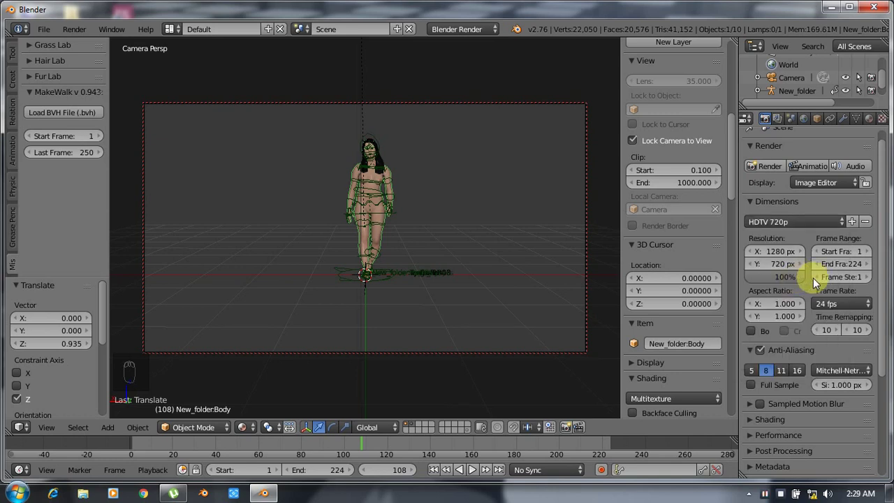
Choose HDTV 720p at 29.97 fps, set the output path to /tmp\SSSS with H.264 format
left_click_drag(885, 287, 852, 339)
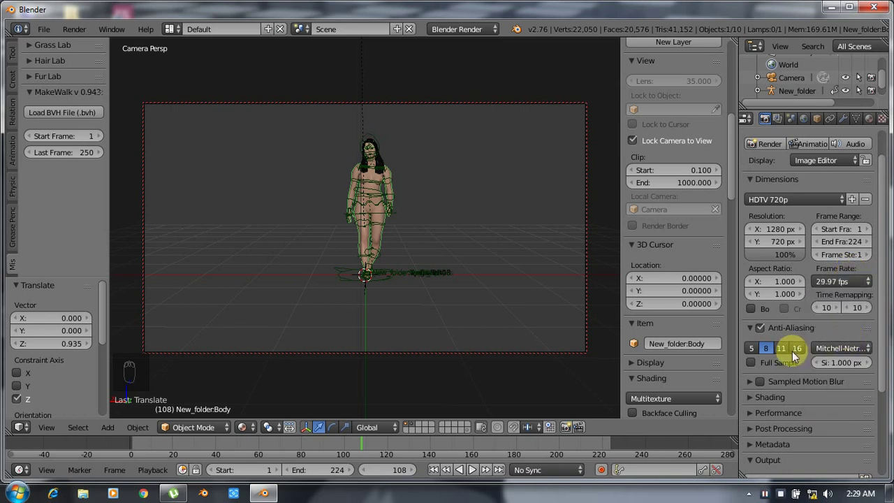
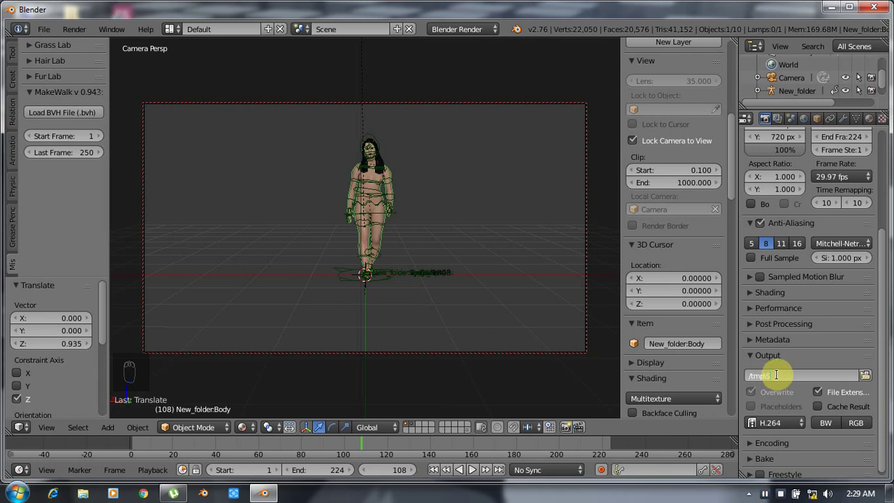
key("shift+s")
key("shift+s")
left_click_drag(887, 367, 879, 378)
left_click_drag(886, 277, 888, 183)
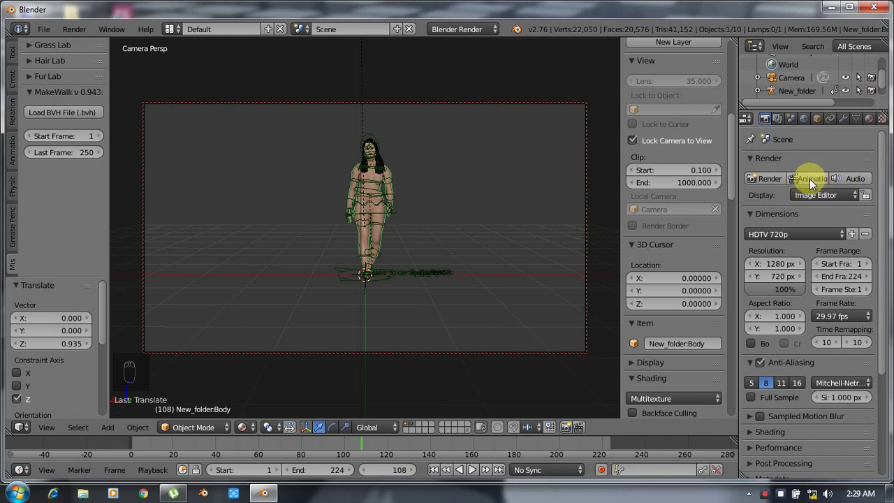